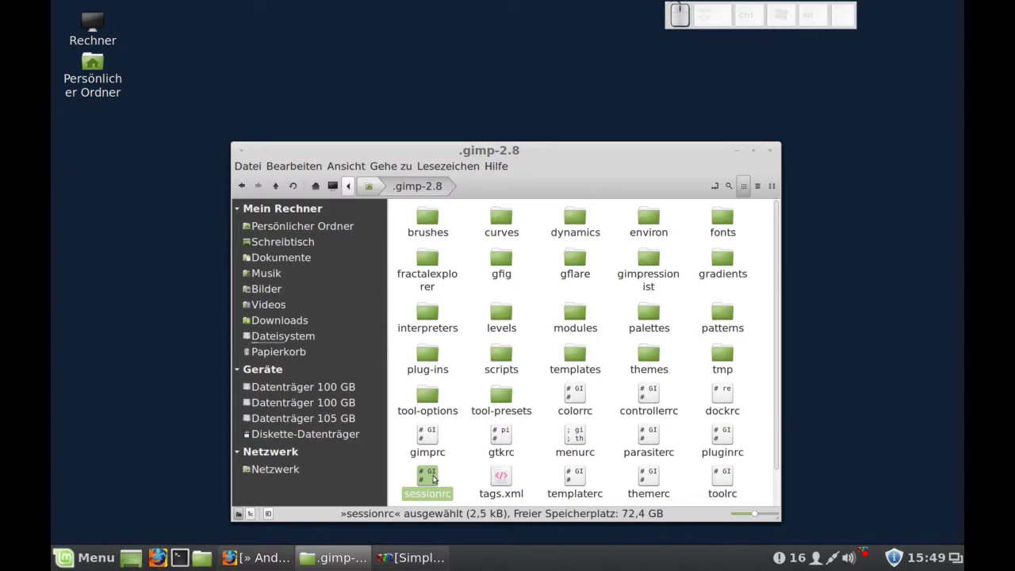
Move the sessionrc file from the .gimp-2.8 folder to the trash and confirm.
{"action": "right_click", "coordinate": [440, 476]}
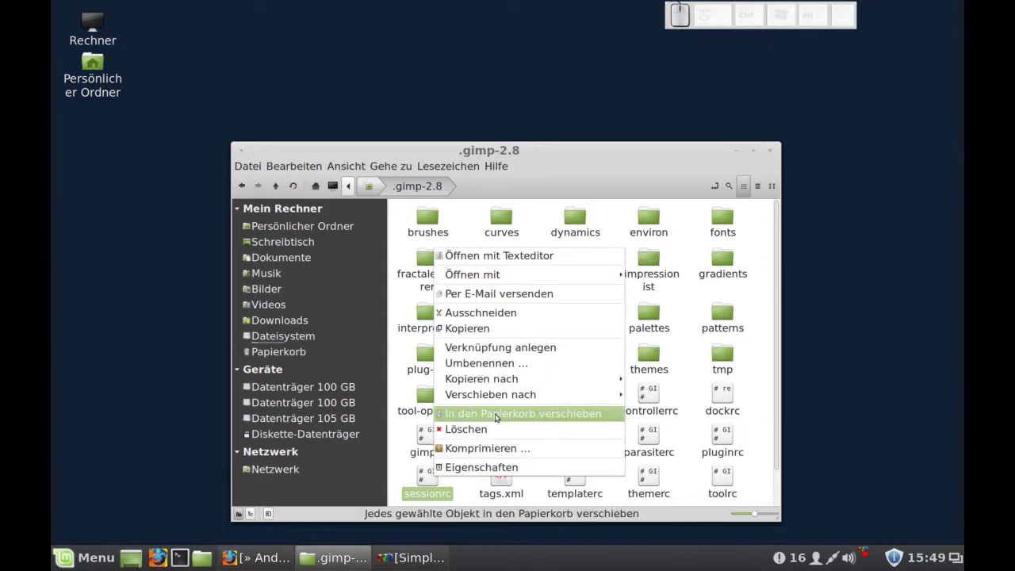
{"action": "left_click", "coordinate": [502, 427]}
{"action": "left_click", "coordinate": [613, 392]}
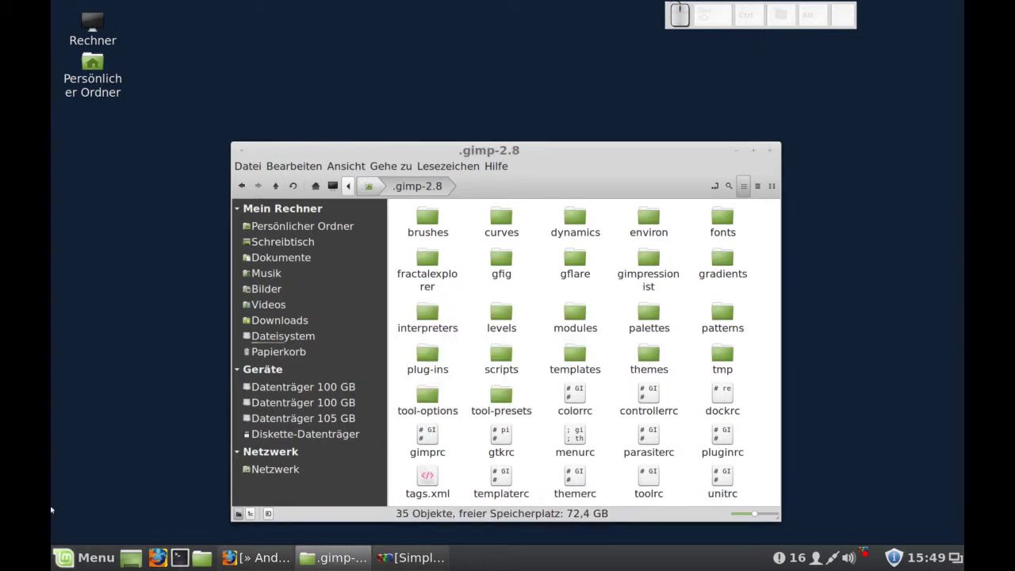
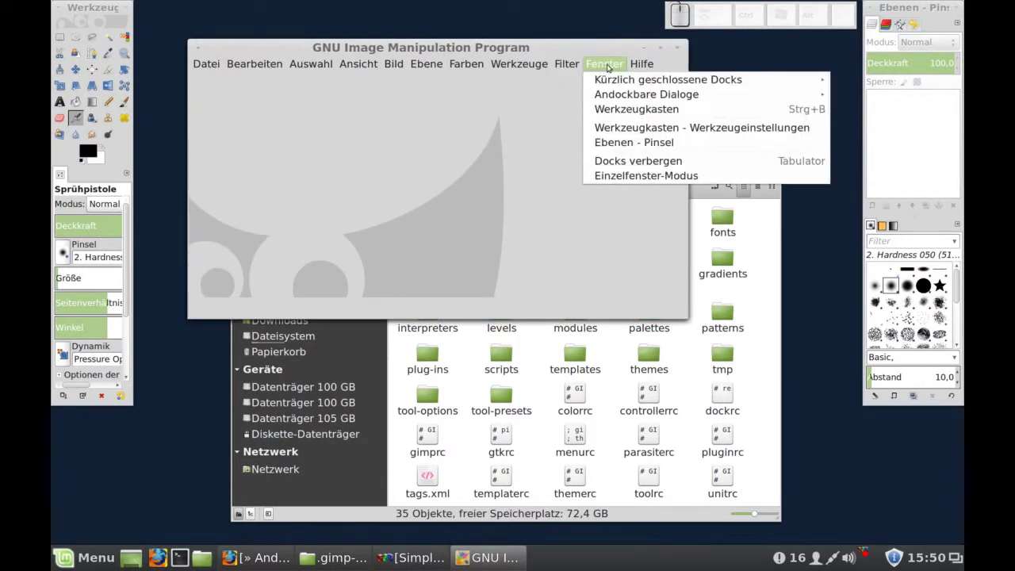
Hide the toolbox and dock windows via Fenster > Docks verbergen, then recheck the Fenster menu.
{"action": "left_click", "coordinate": [621, 163]}
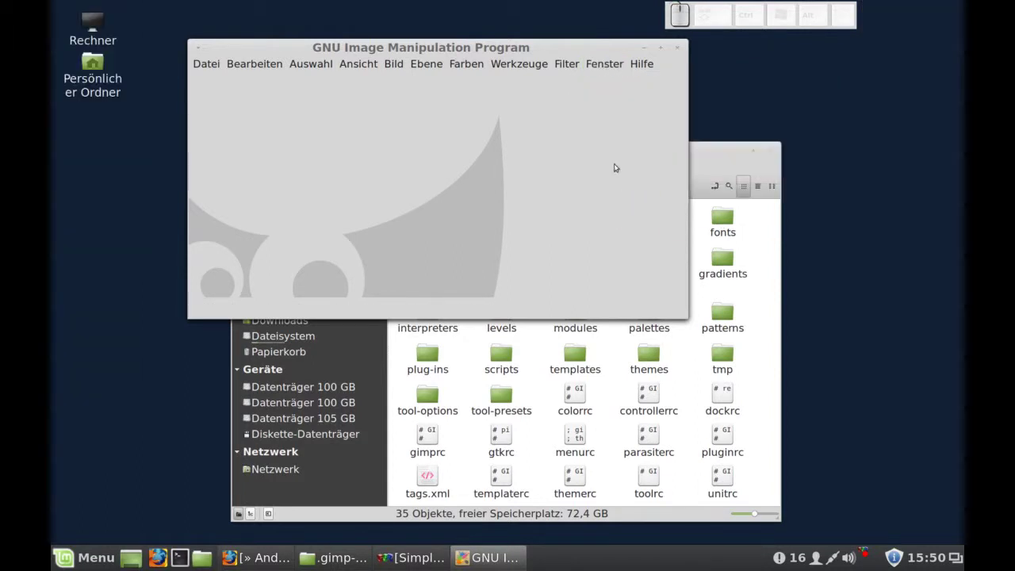
{"action": "left_click", "coordinate": [614, 65]}
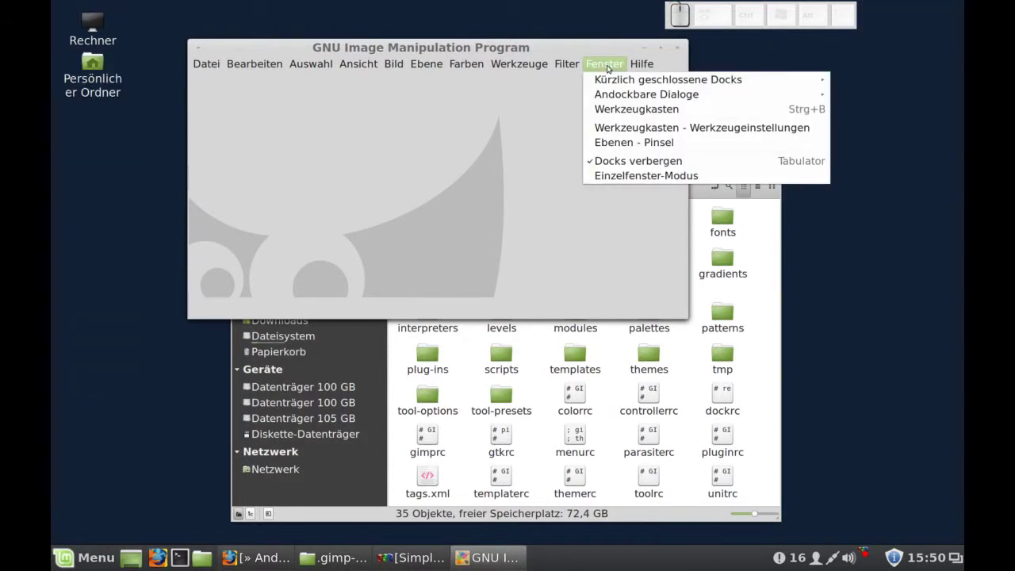
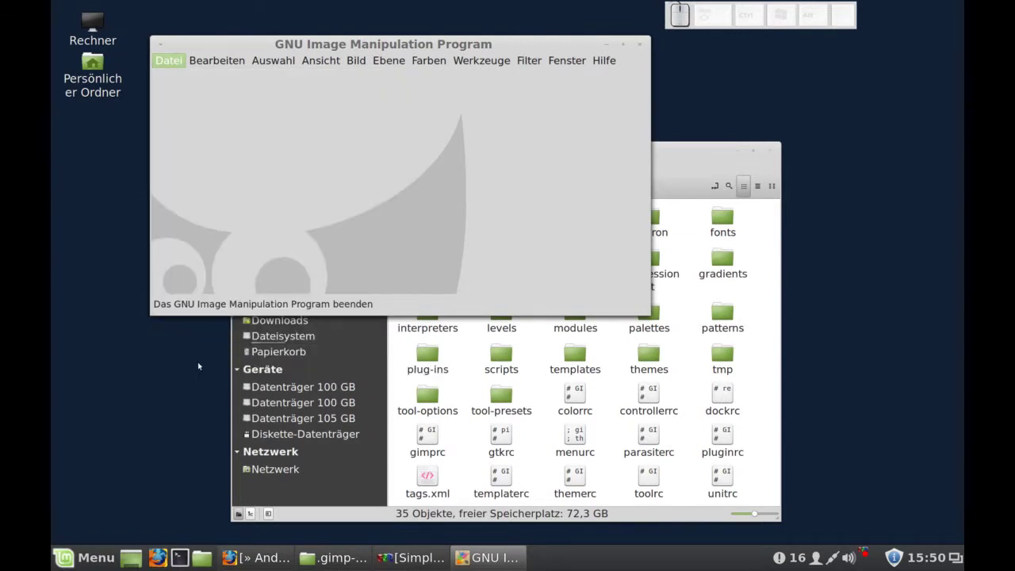
View the regenerated sessionrc file in gedit.
{"action": "left_click_drag", "start_coordinate": [780, 445], "coordinate": [700, 495]}
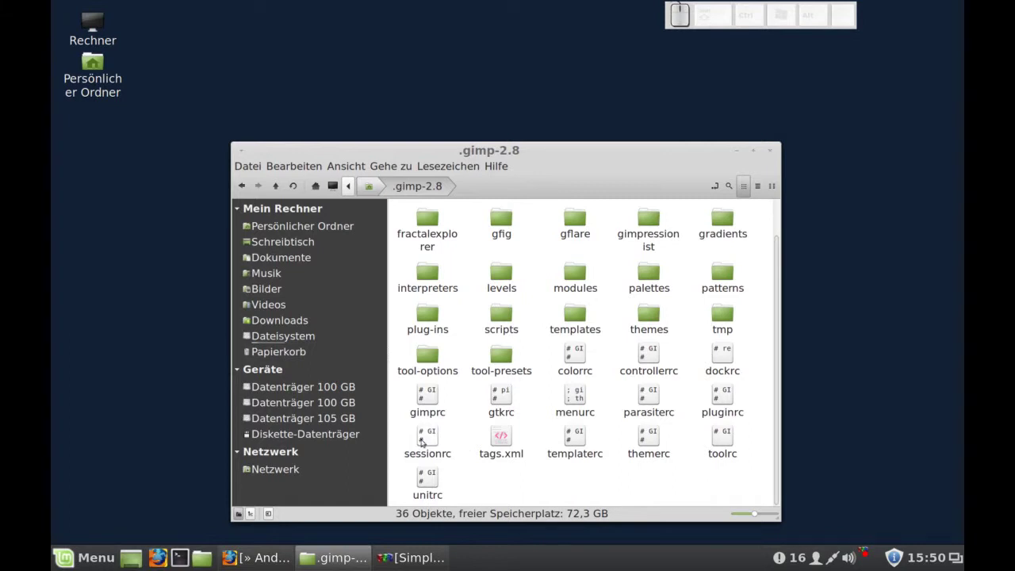
{"action": "left_click", "coordinate": [432, 436]}
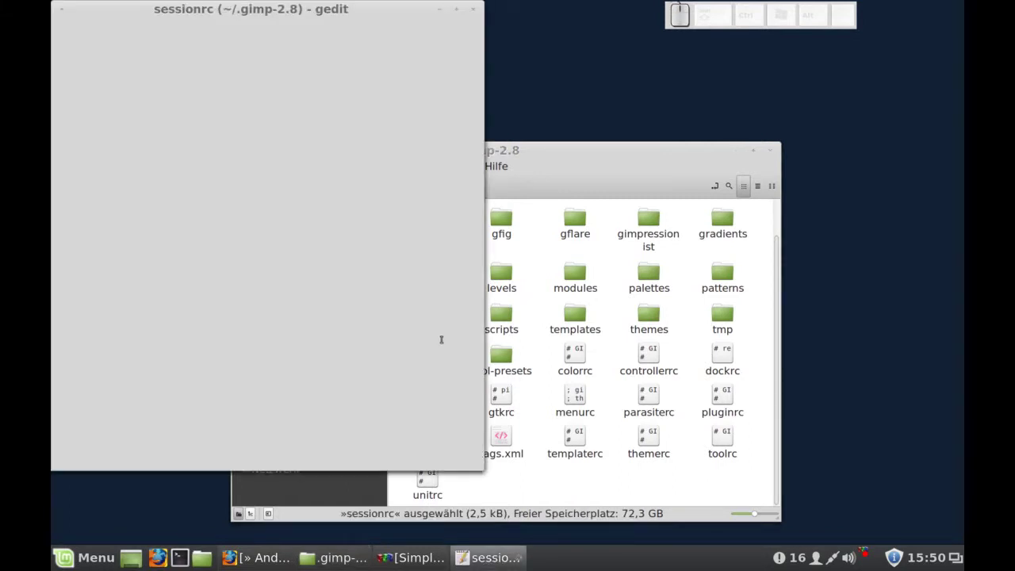
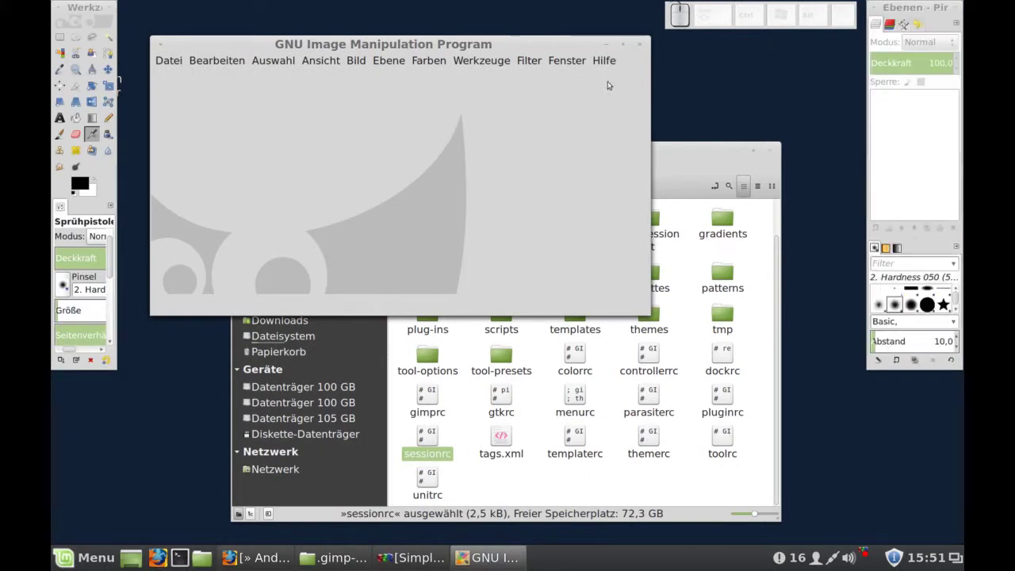
Show GIMP's version information via Hilfe > Info zu GIMP (2.8.6).
{"action": "left_click", "coordinate": [610, 63]}
{"action": "left_click", "coordinate": [609, 119]}
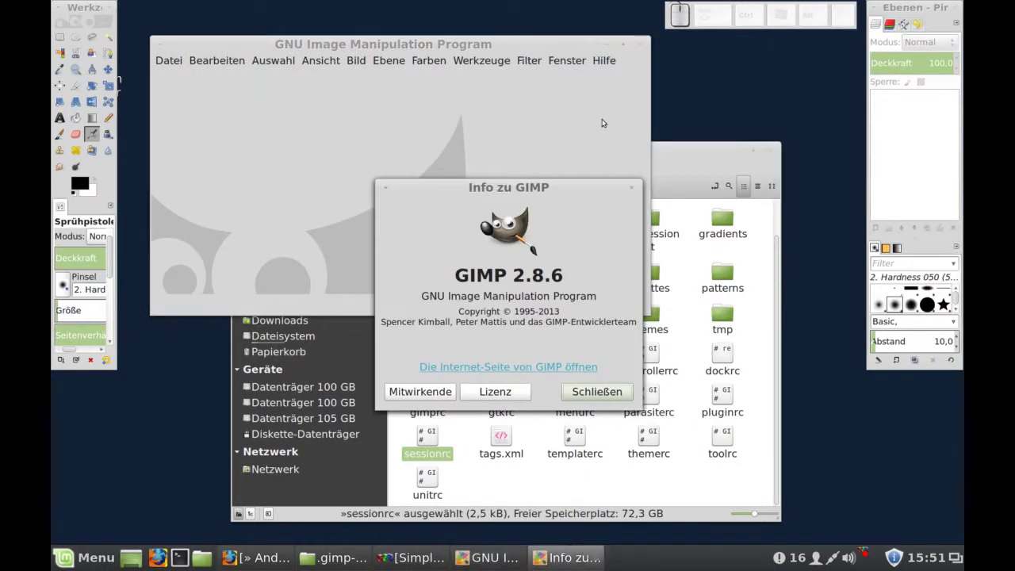